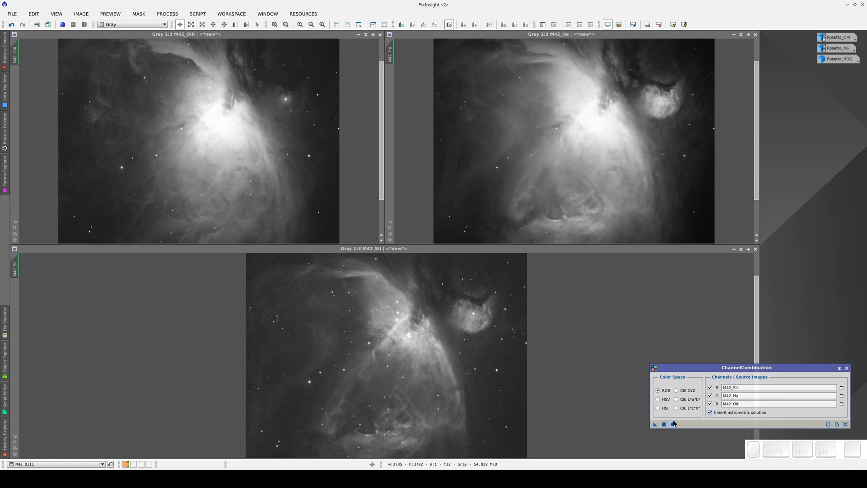
Step: Apply ChannelCombination globally with R=M42_SII, G=M42_Ha, B=M42_OIII to make the RGB image
click(676, 423)
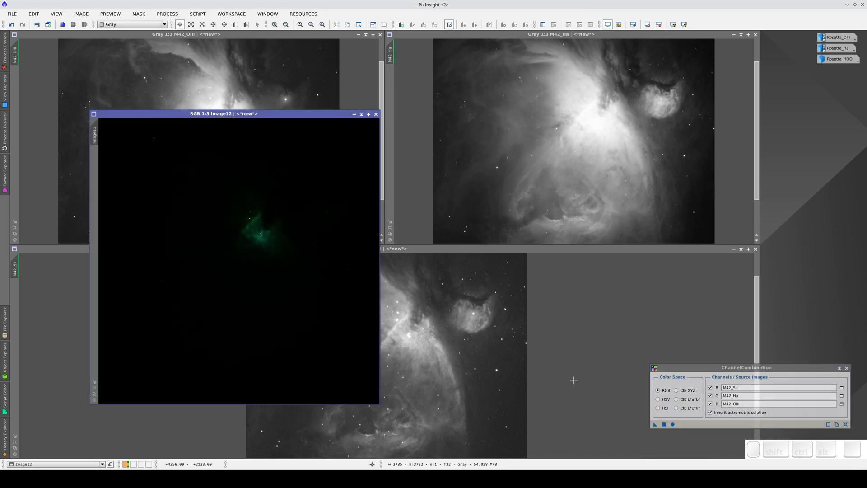
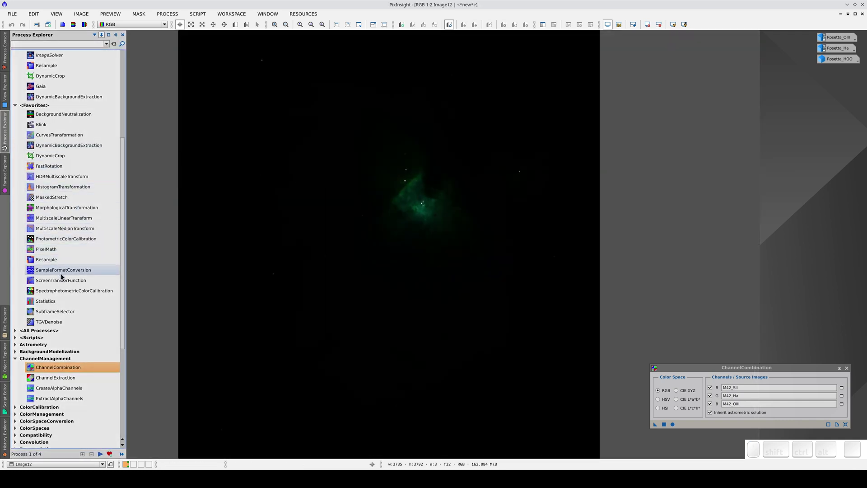
Step: Bring up ScreenTransferFunction for the dark combined colour image
click(64, 279)
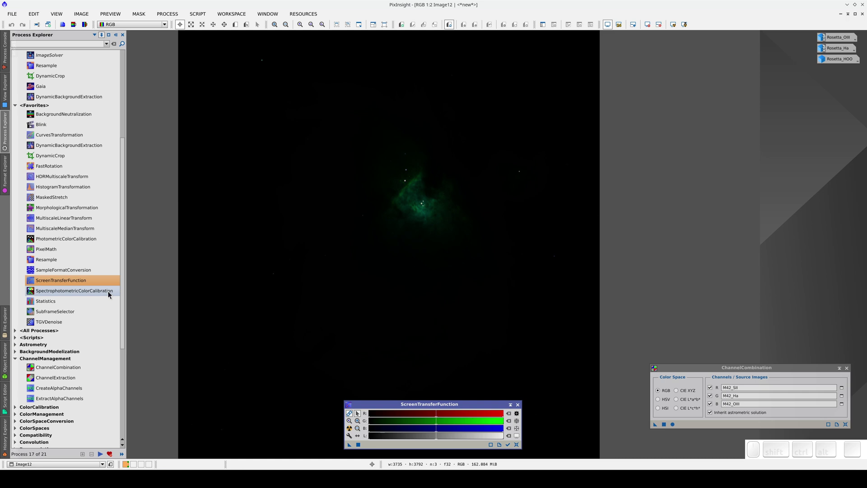
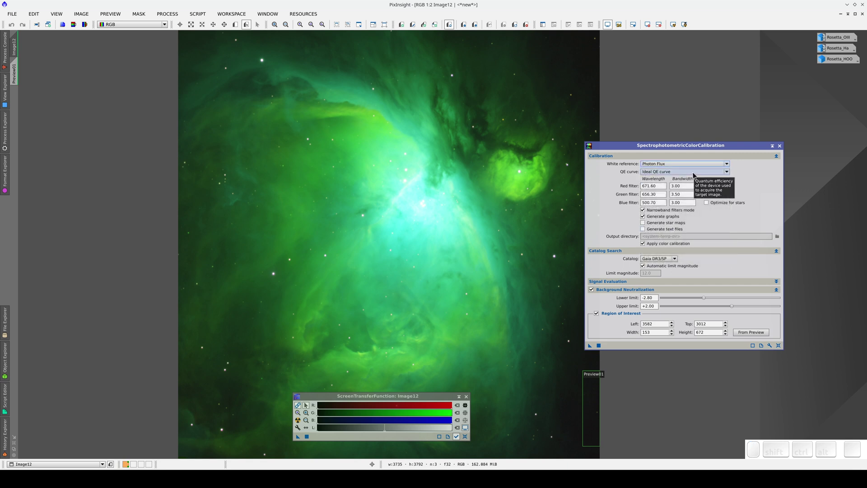
Step: Keep the Ideal QE curve in SPCC and run the calibration on Image12
click(697, 175)
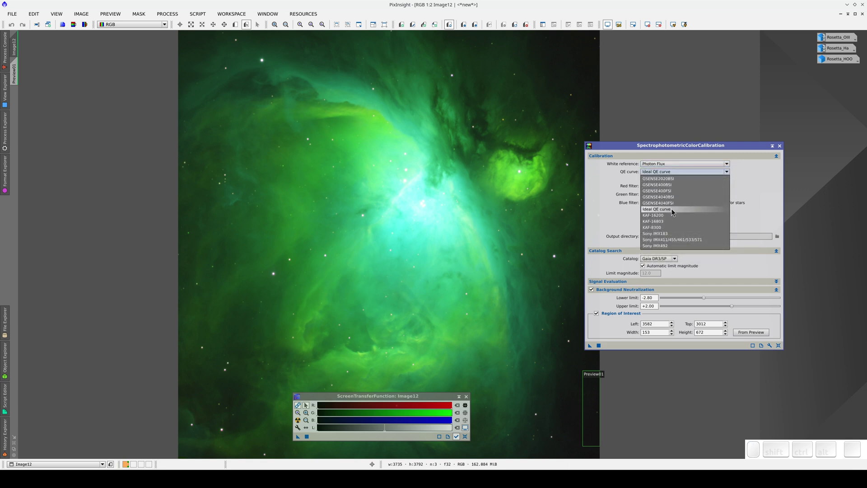
click(679, 213)
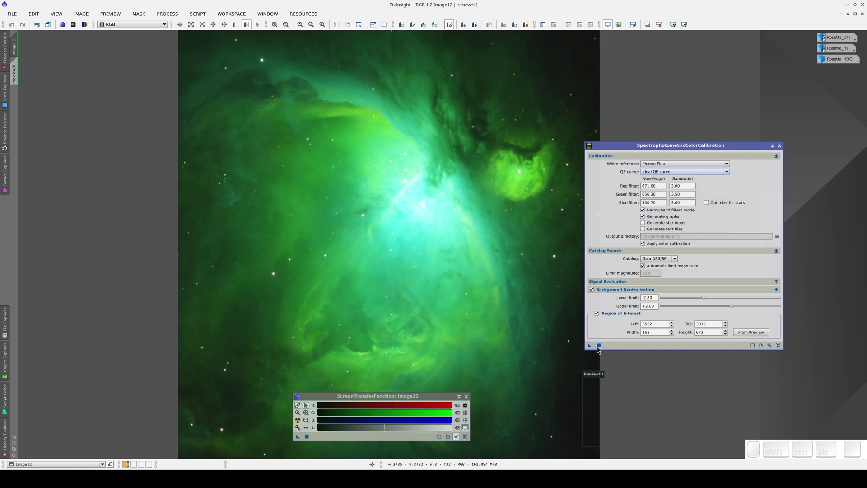
click(600, 348)
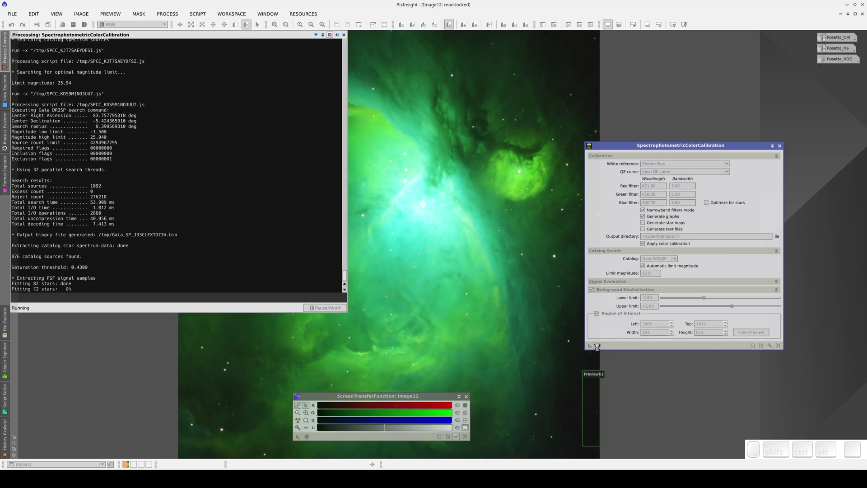
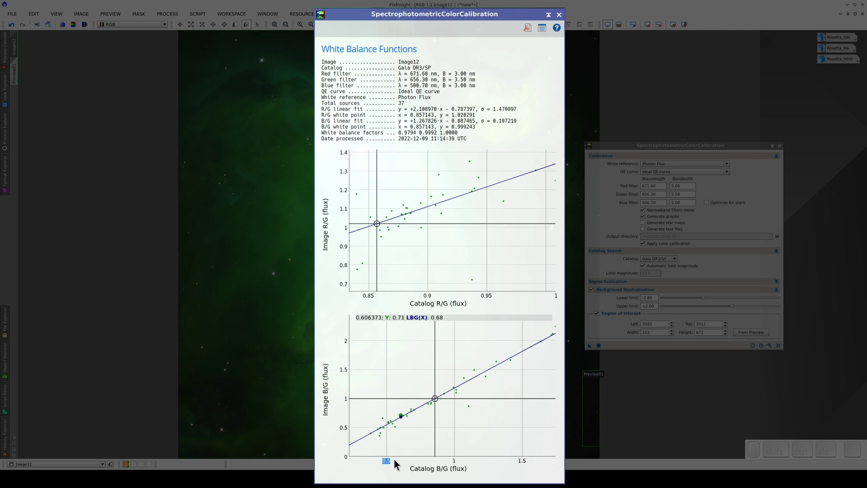
Step: Inspect a star sample point on the B/G white balance graph
click(350, 464)
click(348, 464)
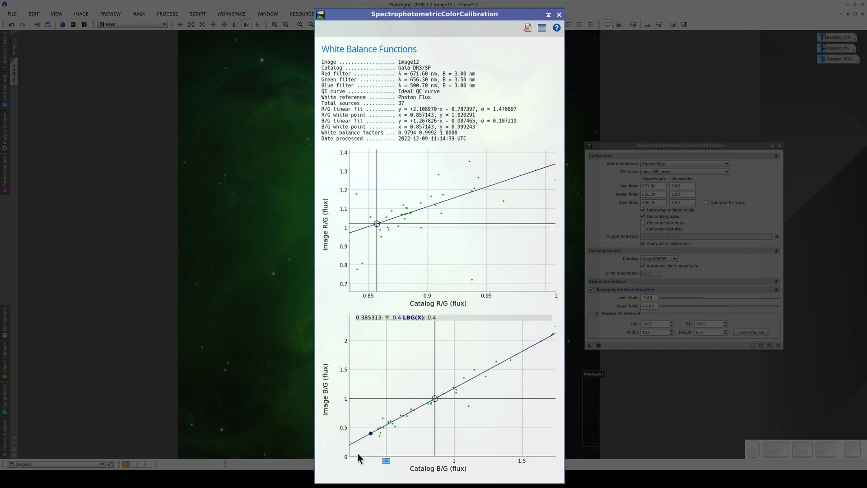
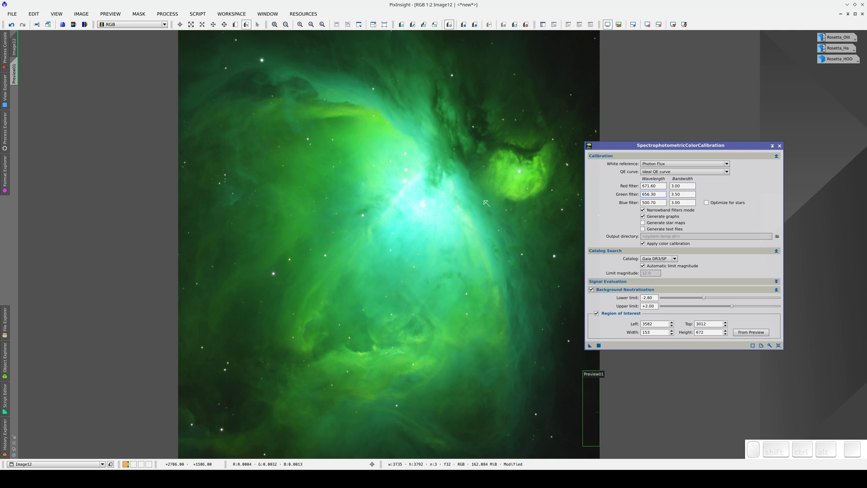
scroll(down, 3)
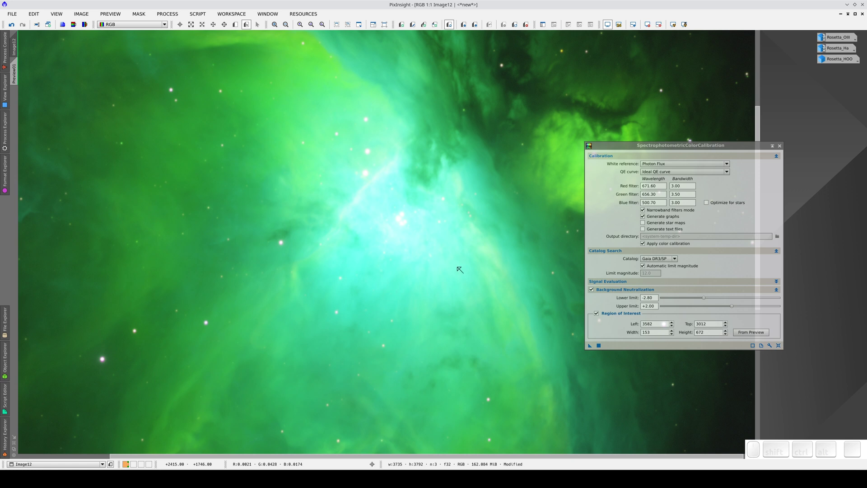
scroll(up, 3)
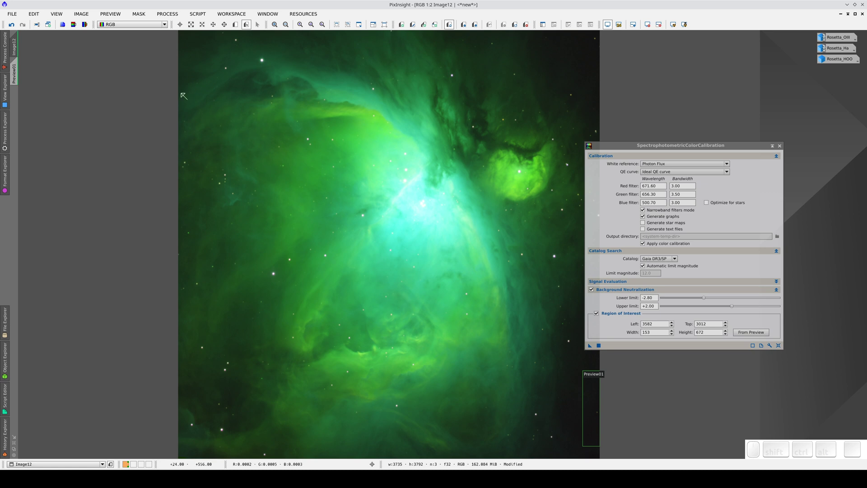
click(130, 27)
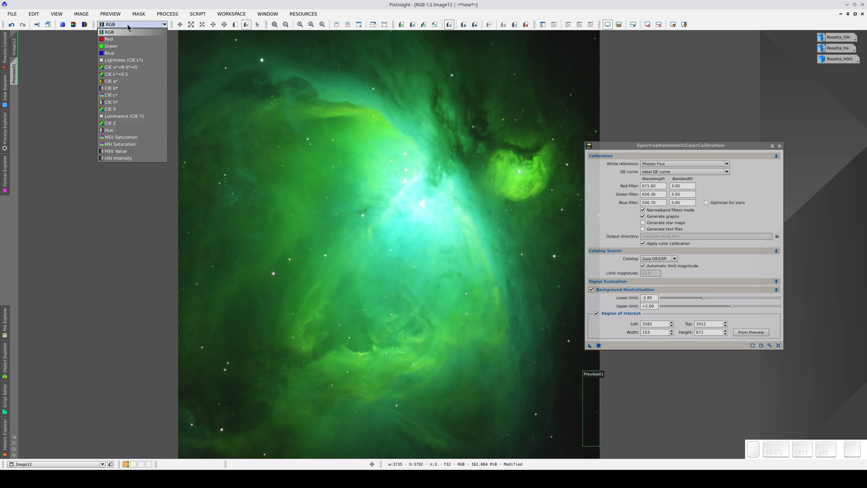
click(136, 42)
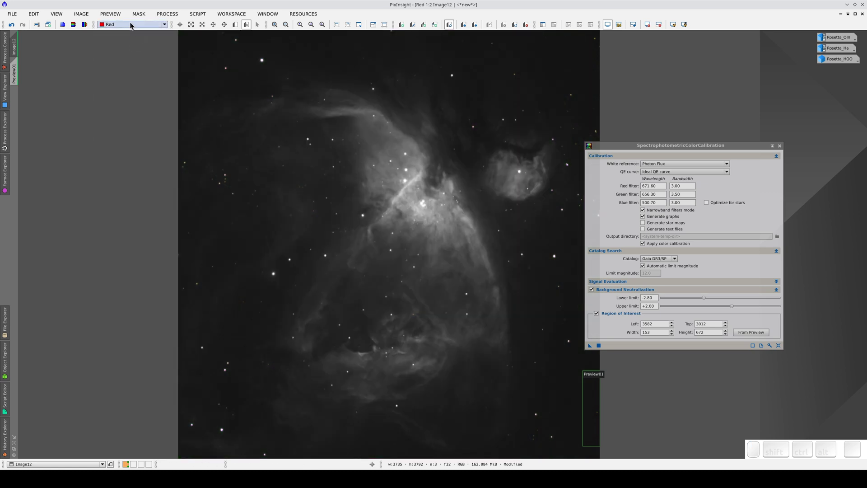
click(133, 24)
click(131, 48)
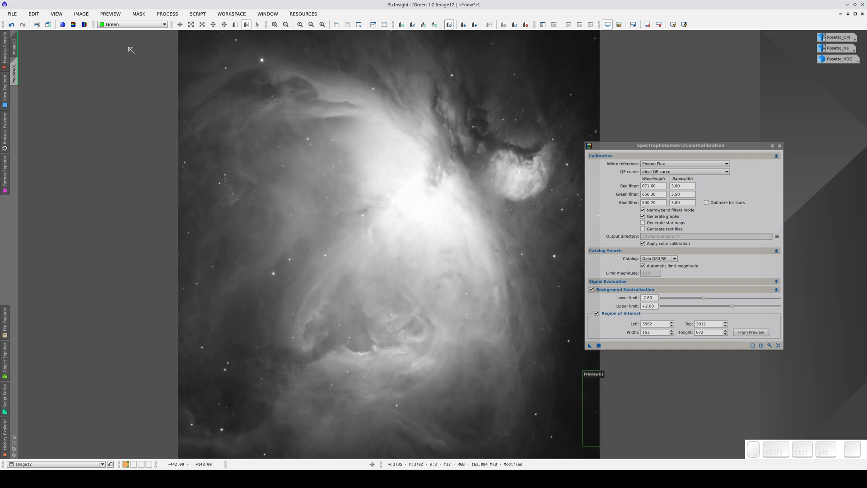
click(131, 28)
Step: Return to the colour view and launch ColorCalibration from the Process Explorer
click(132, 33)
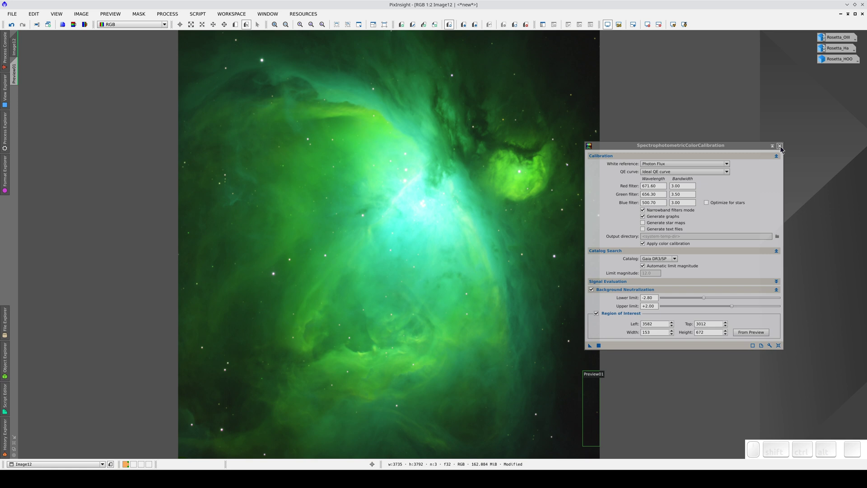
click(783, 149)
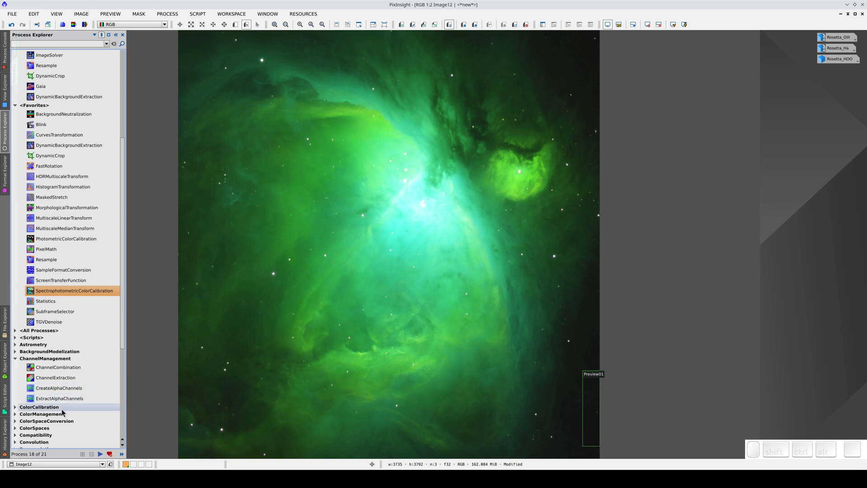
click(63, 413)
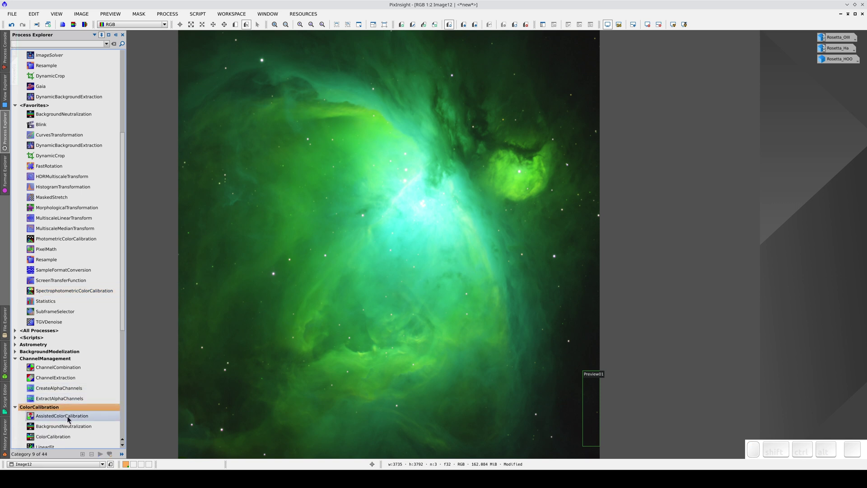
click(70, 437)
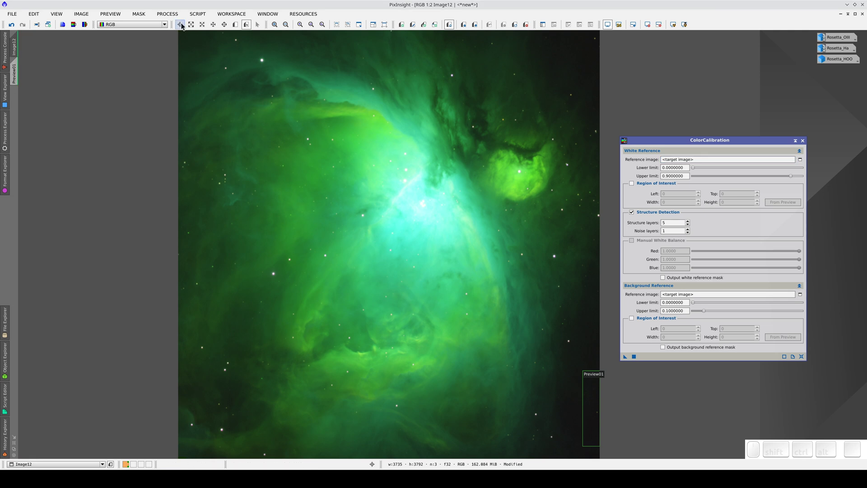
Step: Put away the process list, leaving ColorCalibration ready on Image12
click(184, 25)
click(239, 27)
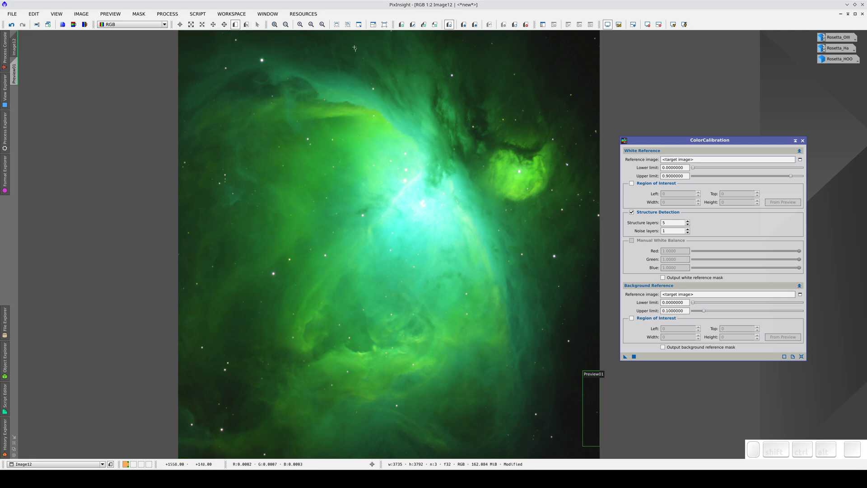
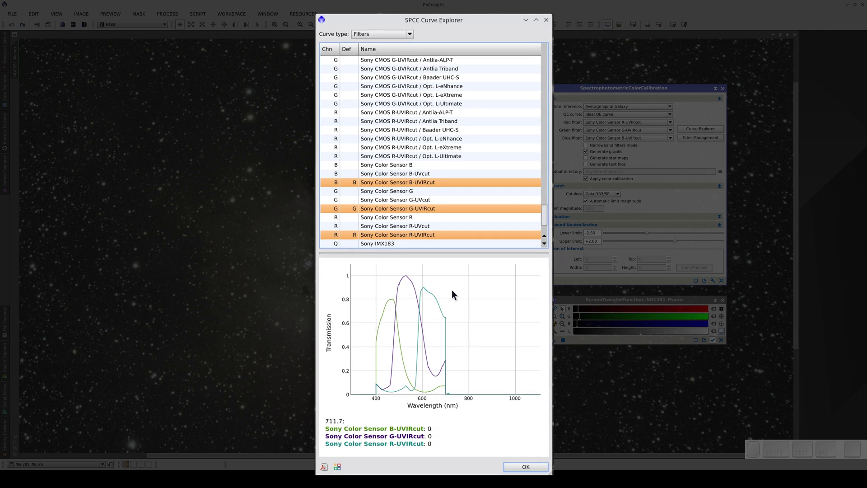
Step: Plot the Opt. L-Ultimate red curve, then all Sony CMOS dual-band filter curves together
click(549, 216)
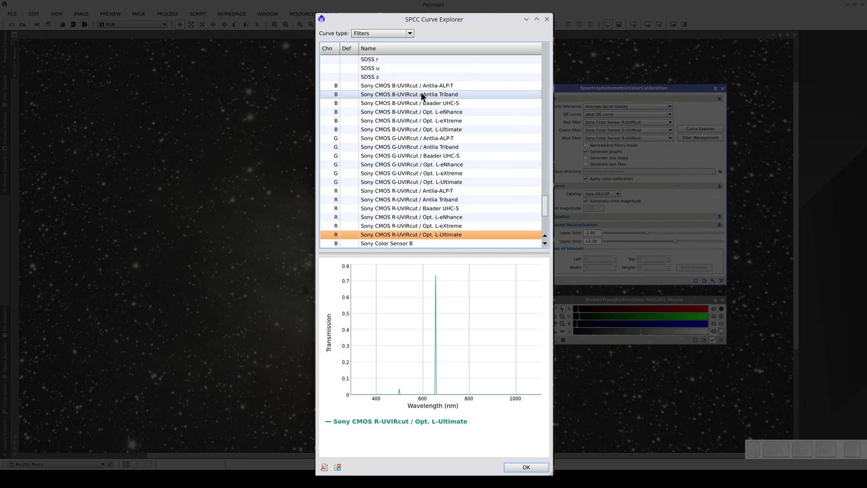
click(424, 93)
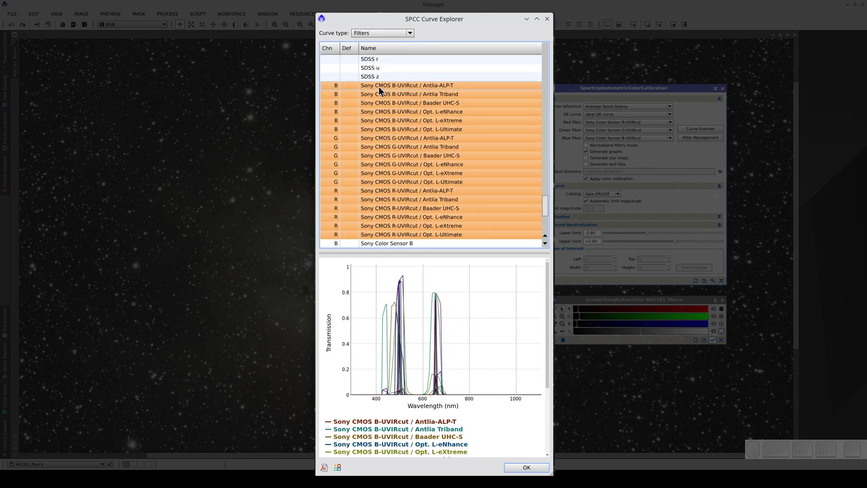
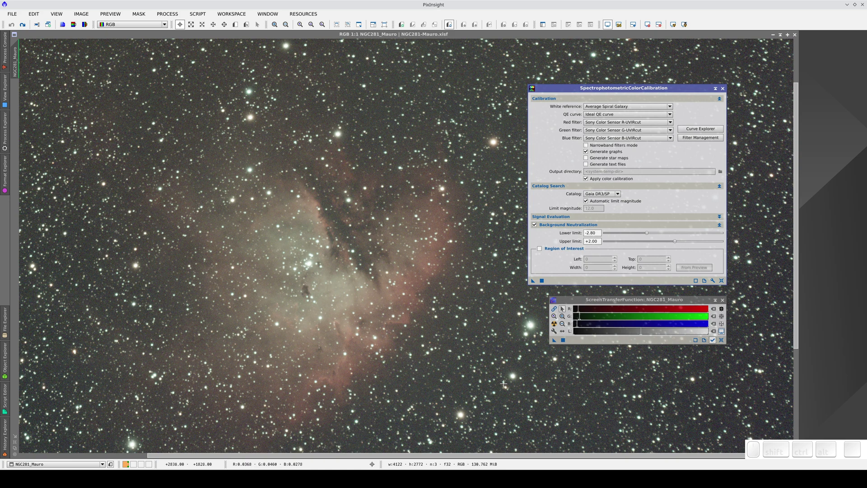
Step: Set the SPCC red, green and blue filters to Sony CMOS UVIRcut / Baader UHC-S
click(643, 126)
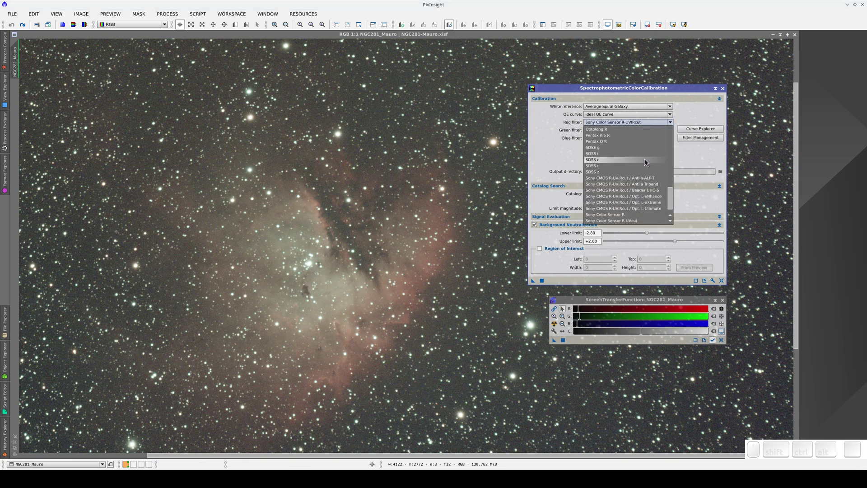
click(649, 192)
click(646, 131)
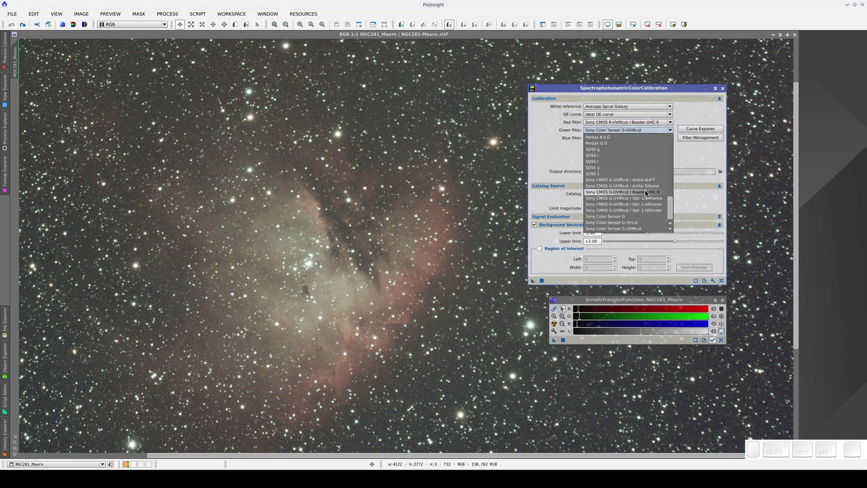
click(649, 195)
click(648, 138)
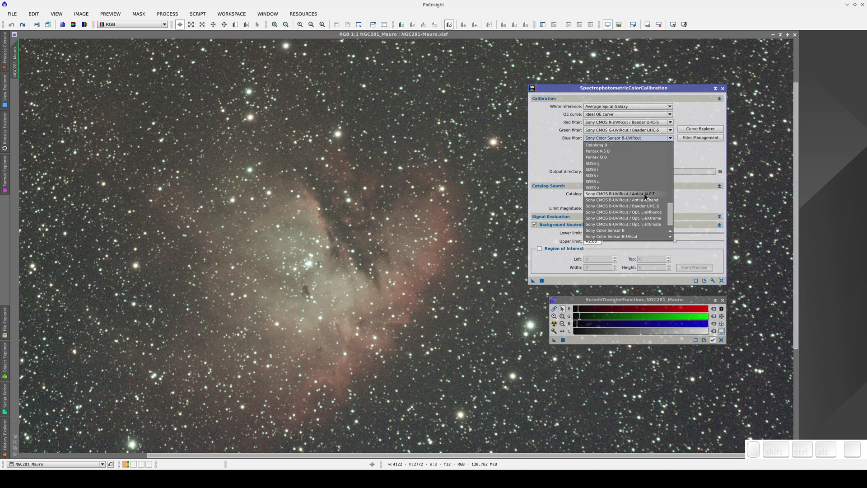
click(646, 207)
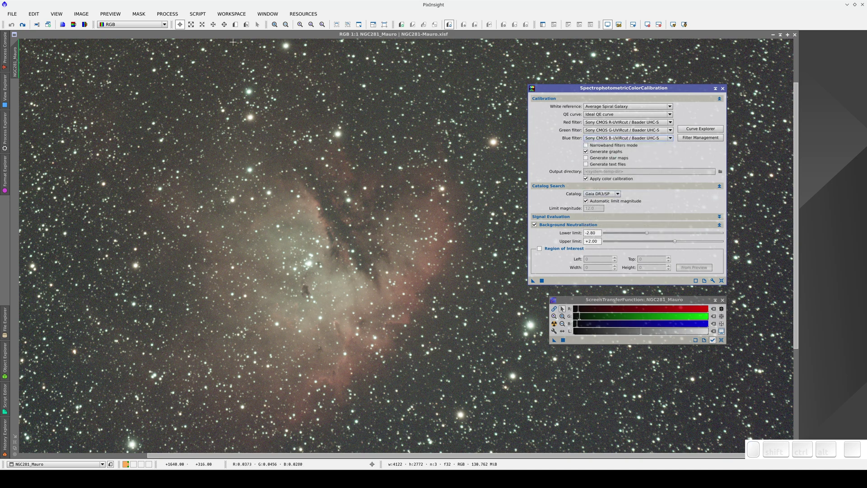
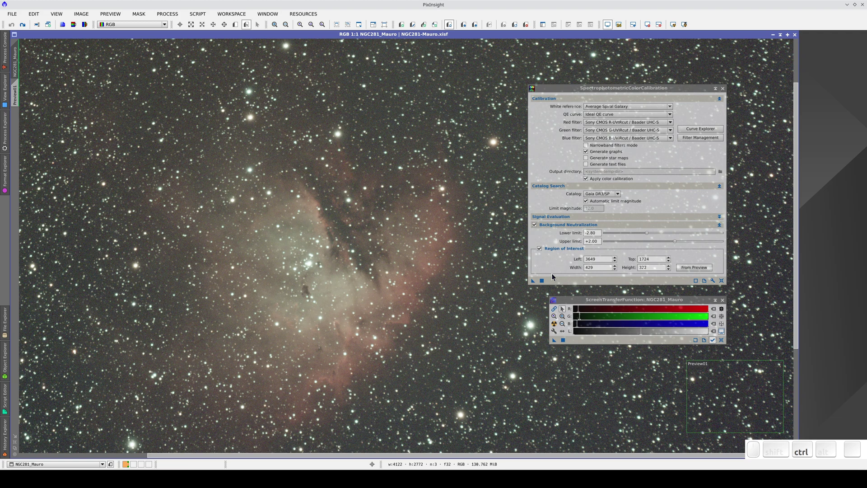
Step: Run SPCC on NGC281, auto-stretch the result and keep the white balance plots in view
click(545, 282)
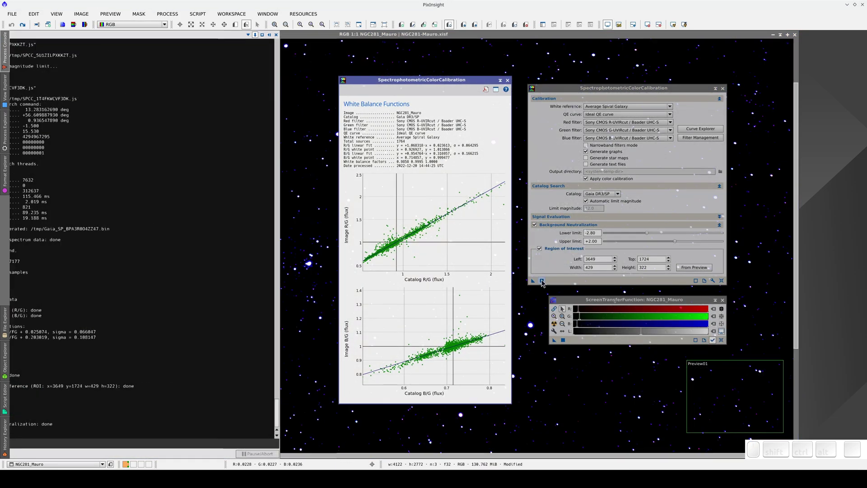
drag(478, 81, 240, 95)
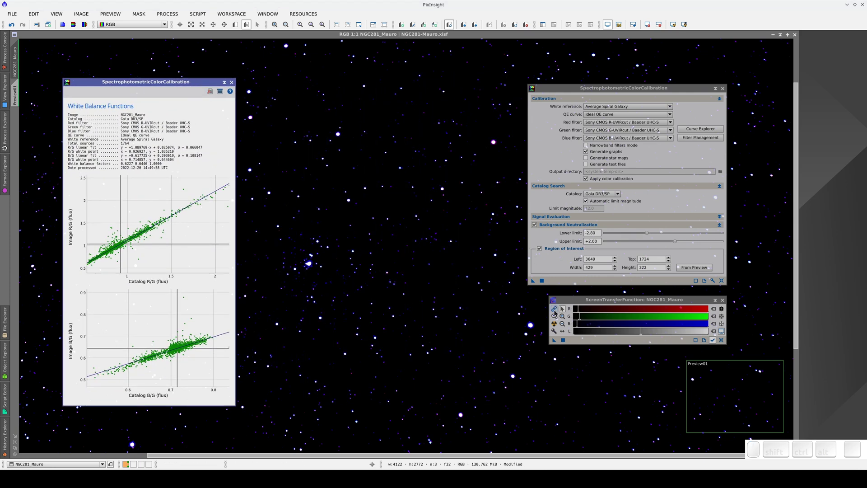
click(557, 312)
click(558, 326)
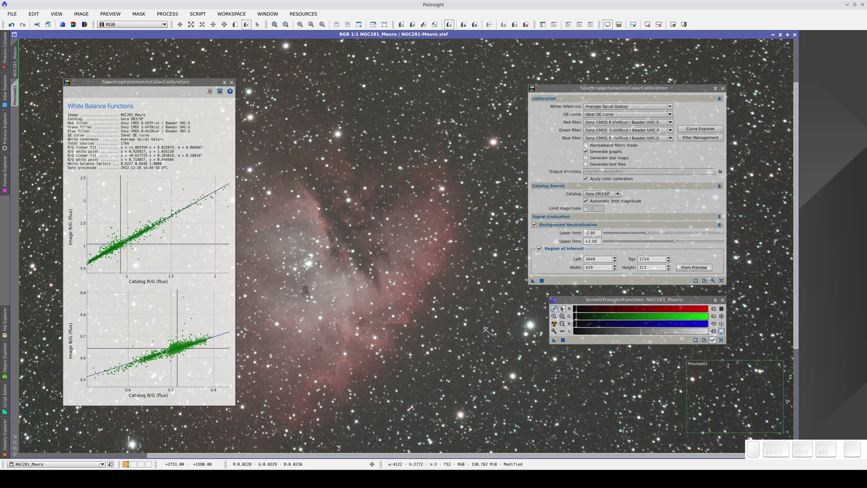
drag(426, 82, 422, 102)
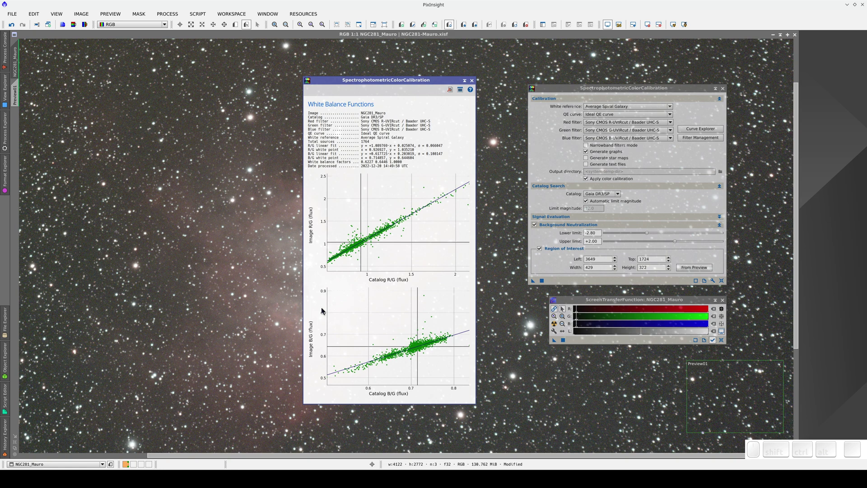
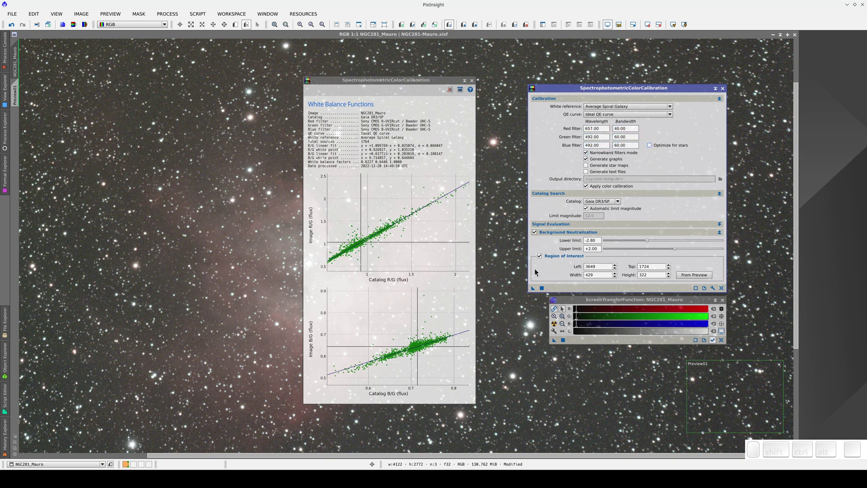
Step: Rerun SPCC on NGC281 in narrowband mode with red 657/40, green and blue 492/60
click(544, 290)
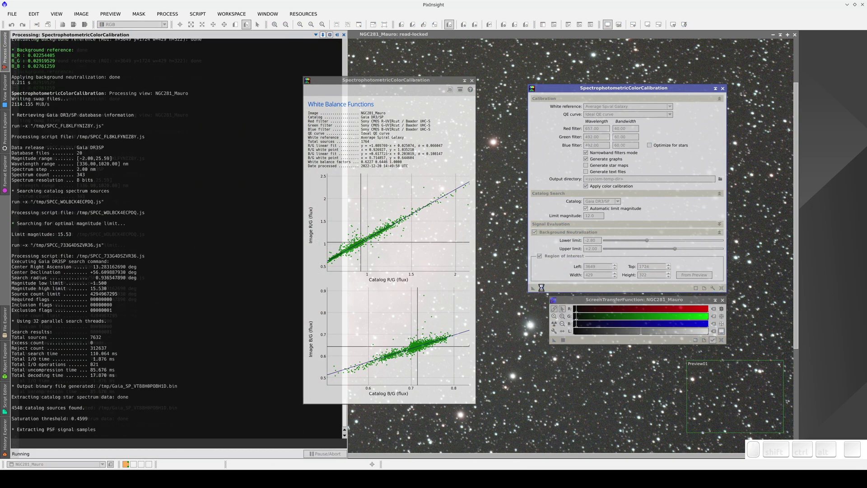